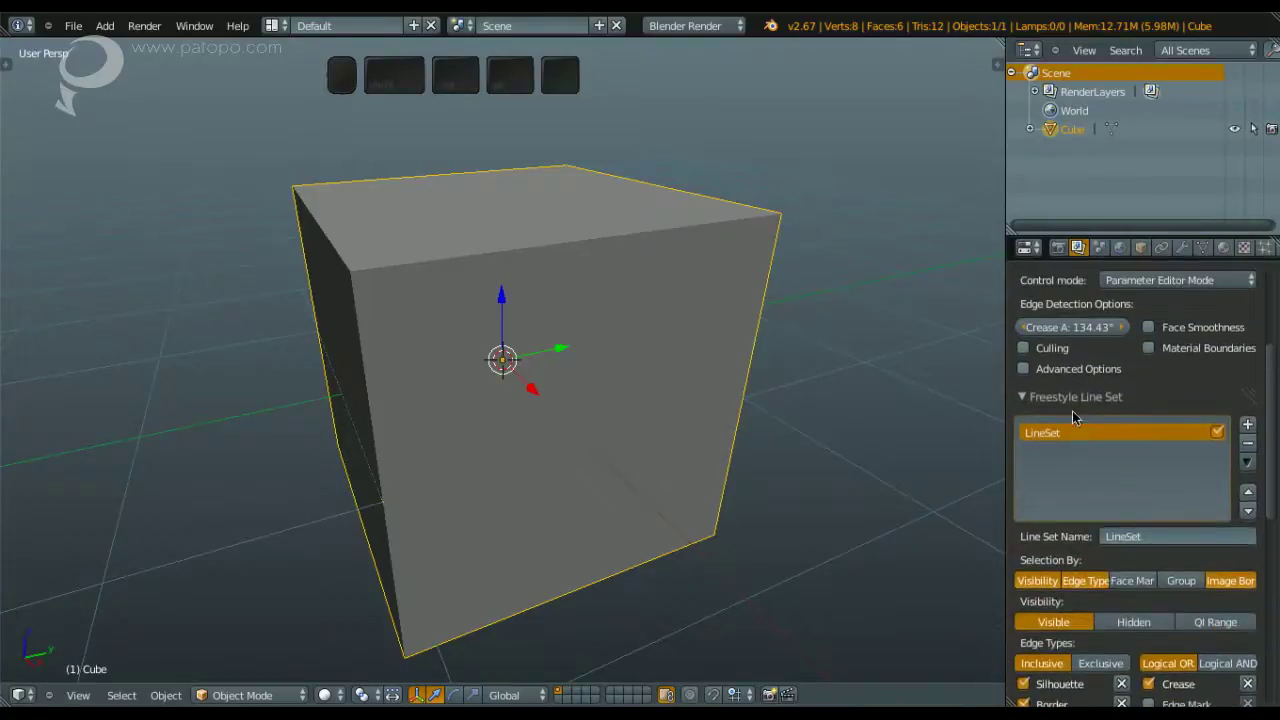
Step: Collapse the Freestyle Line Set and Line Style panels and expand the Freestyle edge detection options
middle_click(1082, 409)
scroll("up", 3)
middle_click(1064, 375)
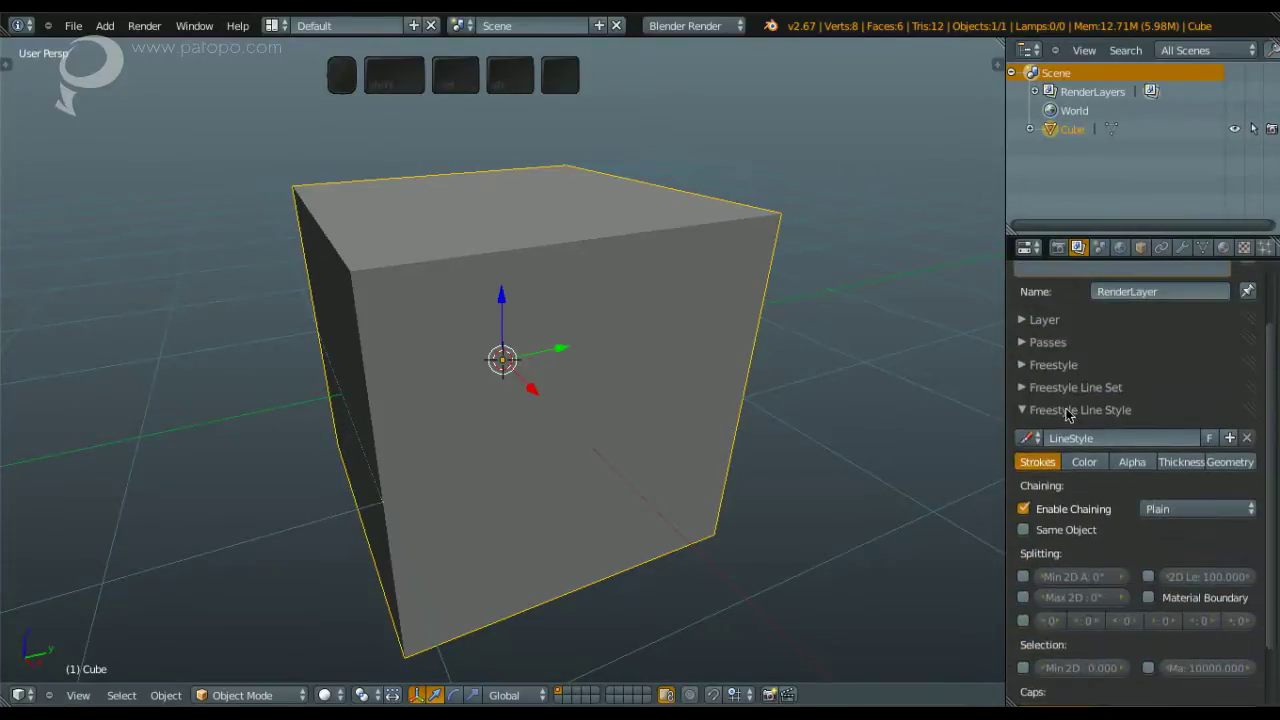
middle_click(1069, 405)
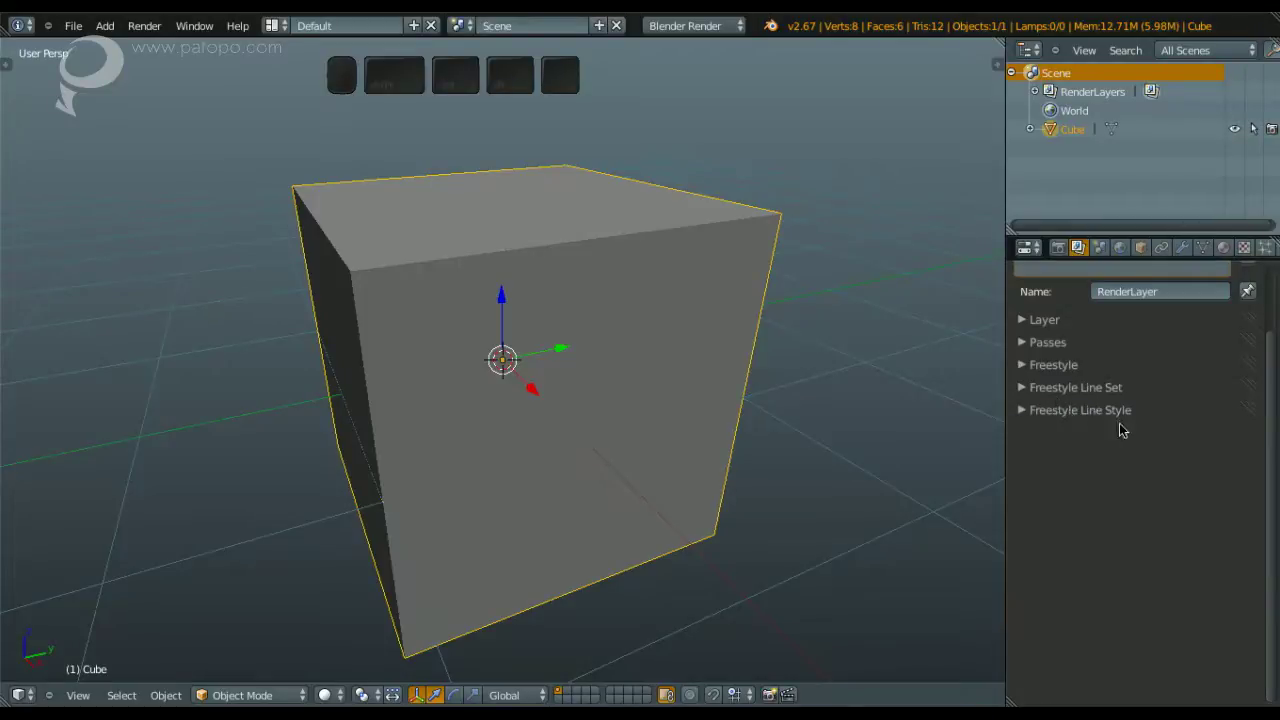
middle_click(1068, 367)
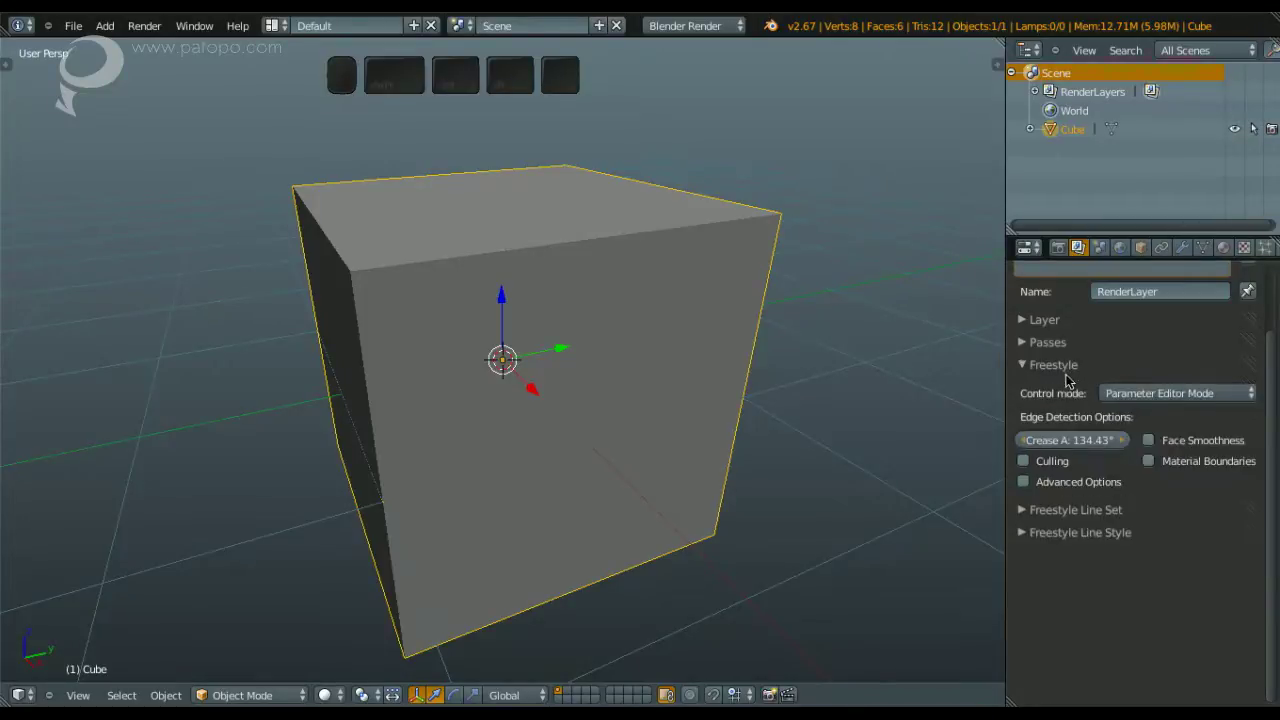
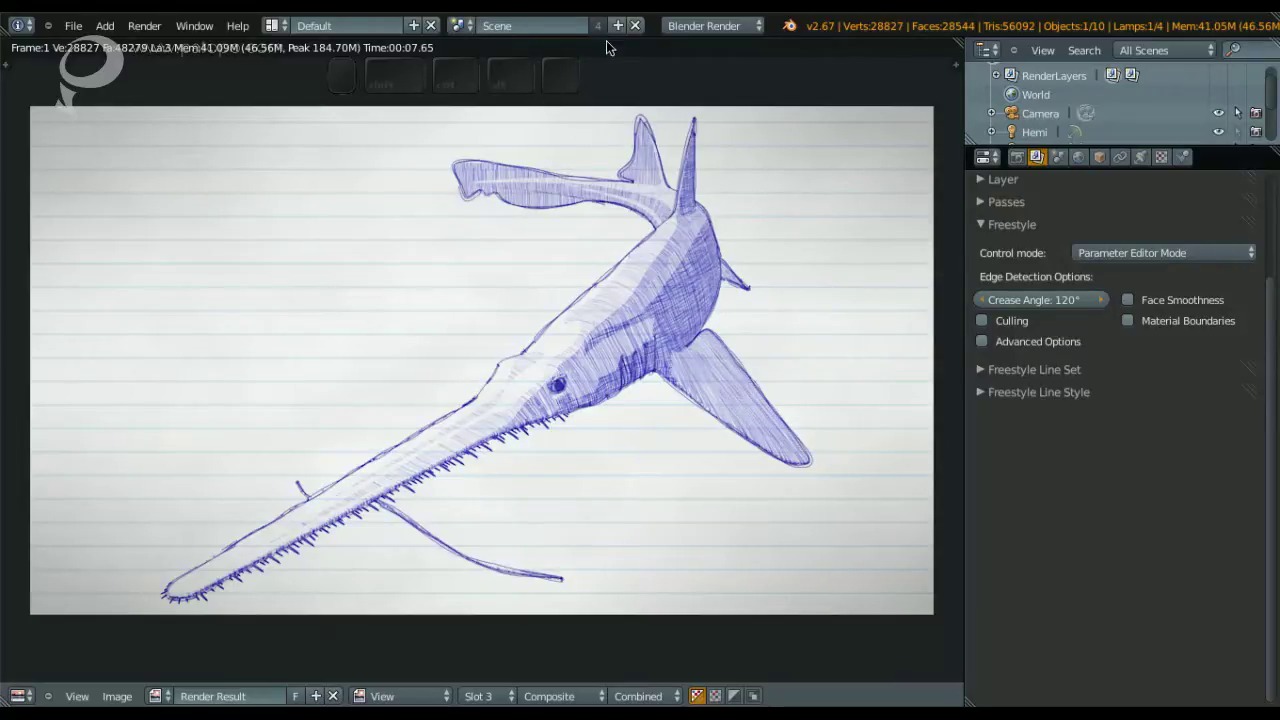
Step: Bring up the recent files list to open SkinMatOnly.blend with the sun-lit monkey head
left_click(792, 35)
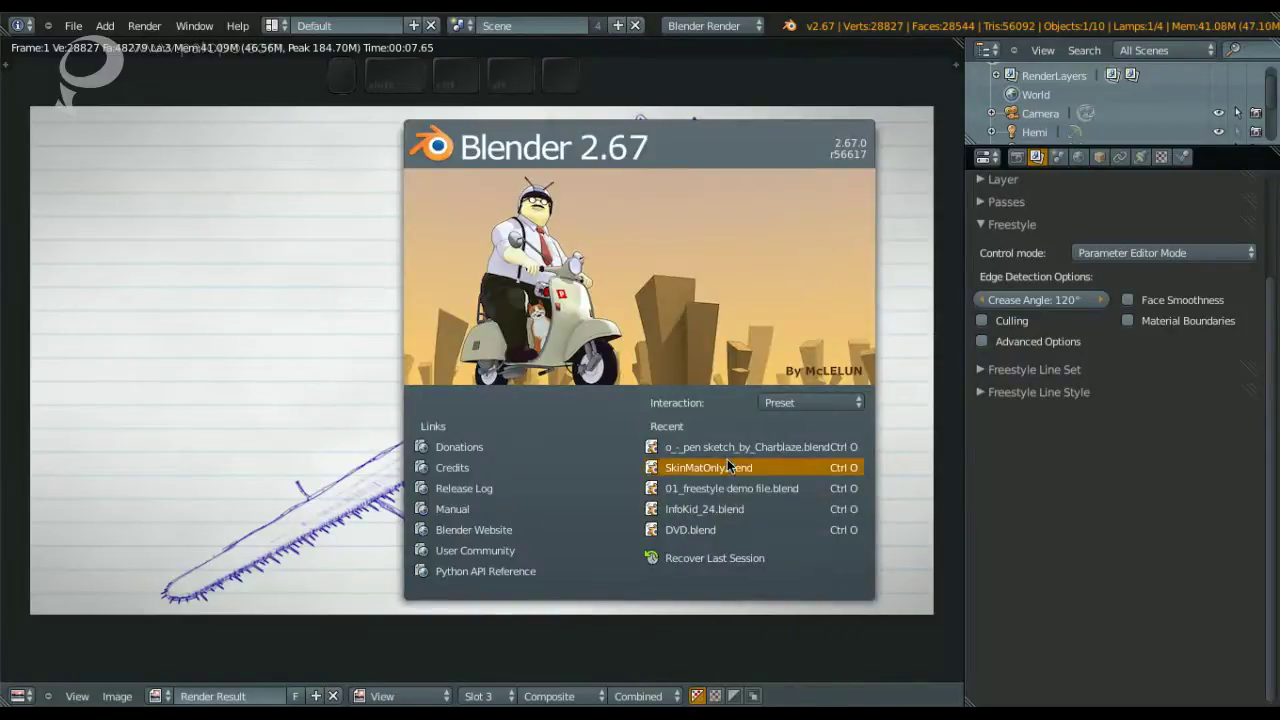
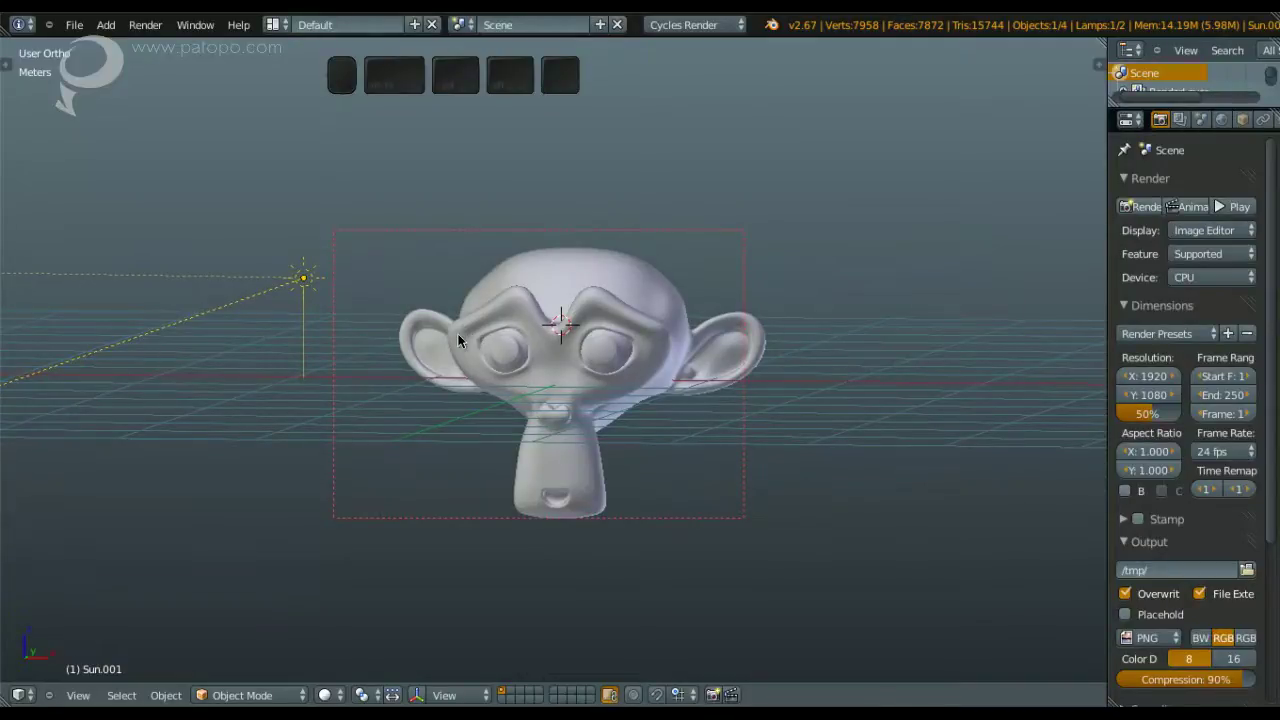
Step: Switch the 3D viewport shading to the live Rendered preview of the monkey head
key("z")
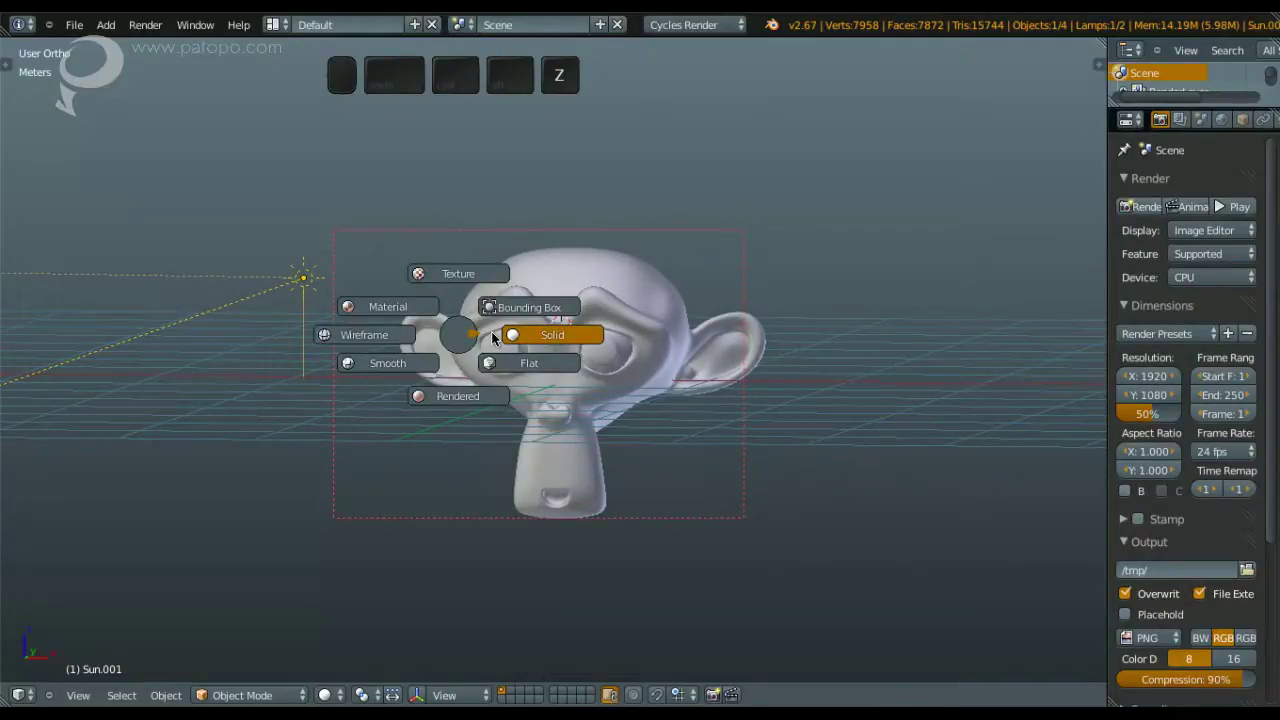
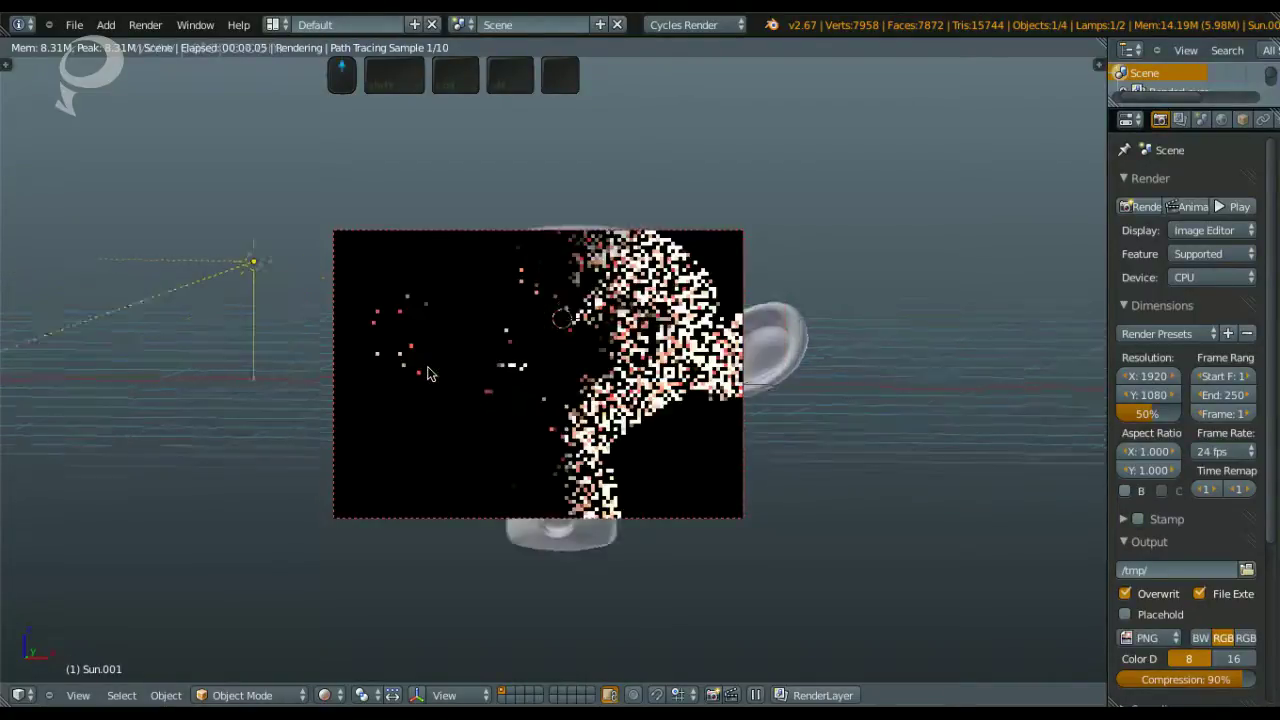
Step: Orbit around the monkey head while the rendered preview refines
middle_click(424, 359)
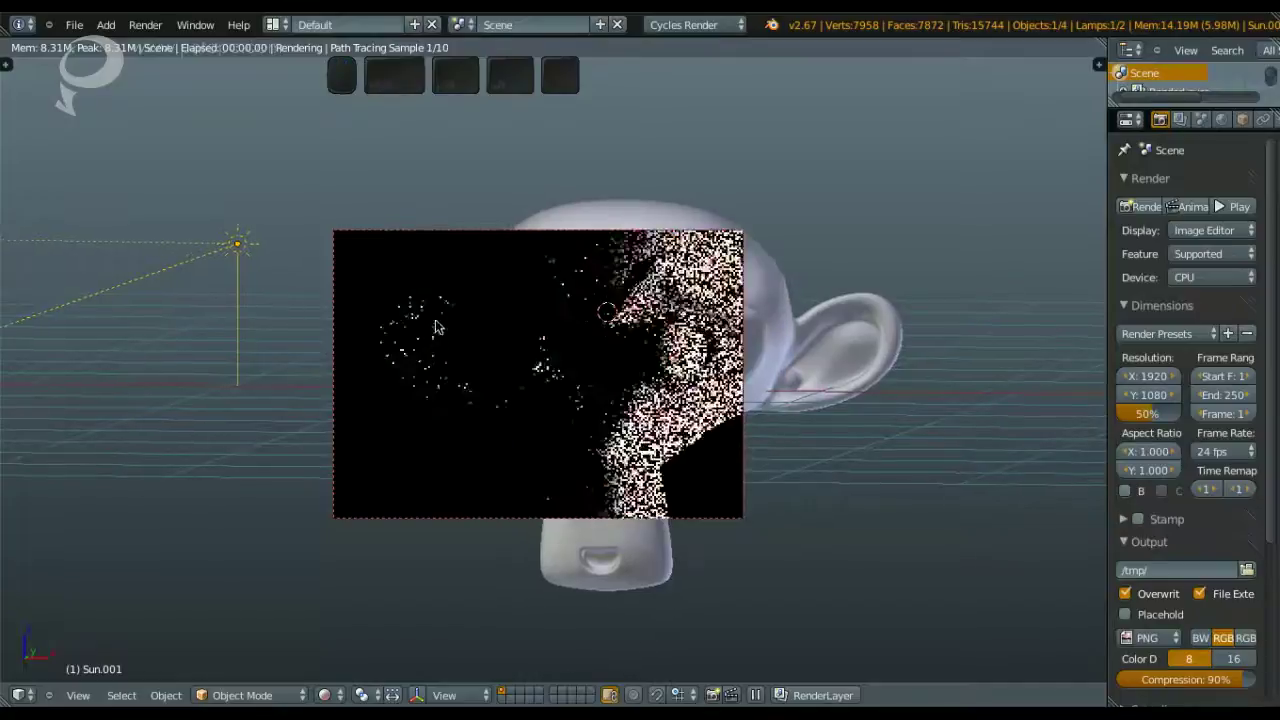
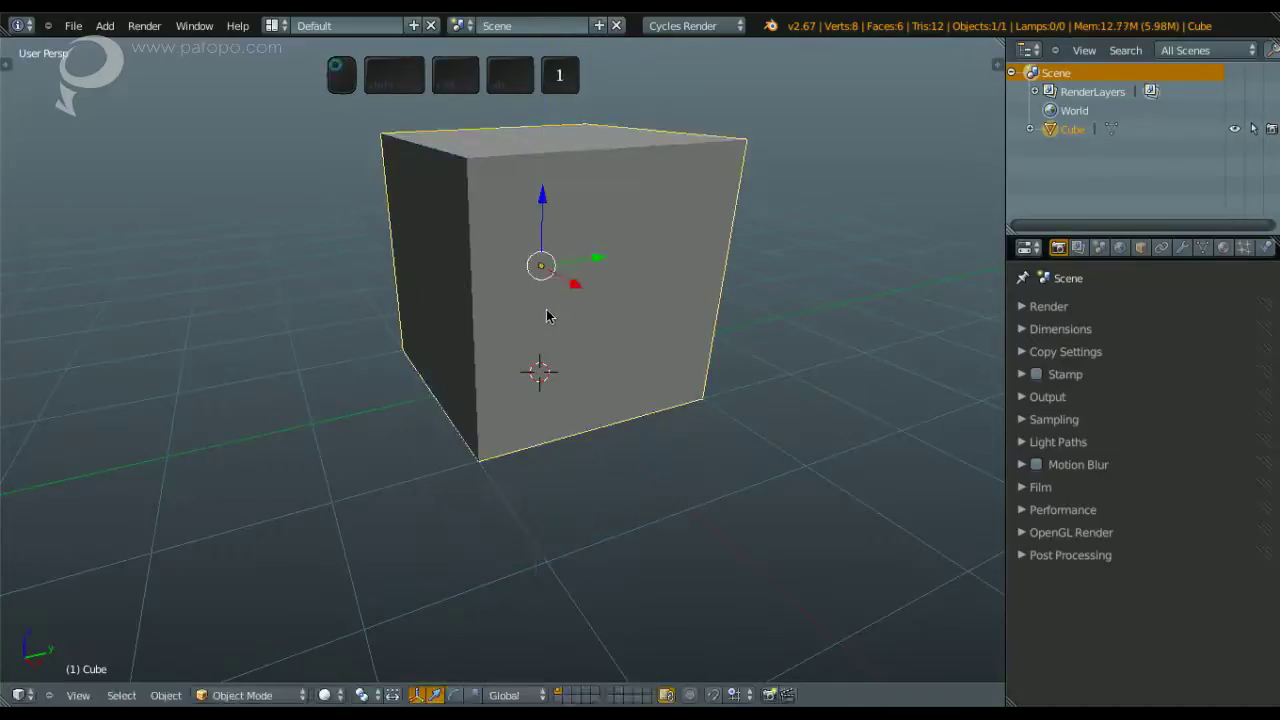
Step: Face the cube from the front and switch the render engine to Blender Render so Freestyle is available
middle_click(519, 417)
key("shift+q")
left_click(744, 32)
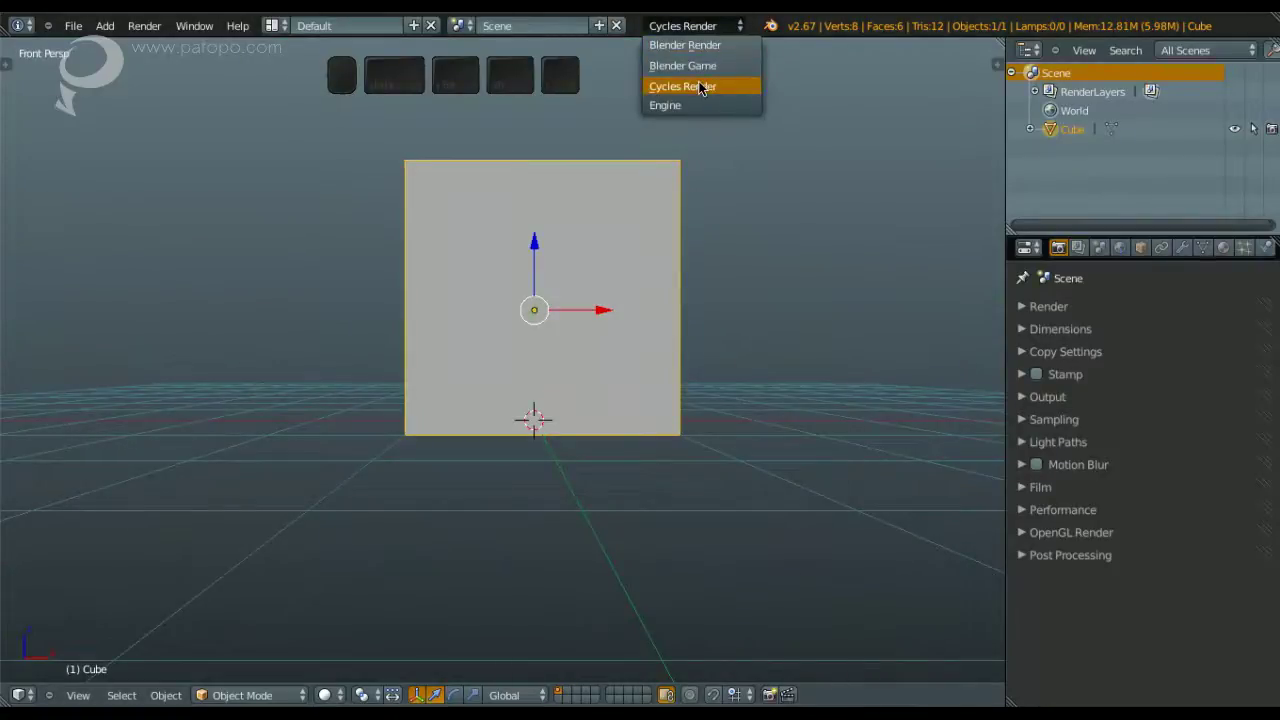
left_click(715, 55)
left_click(645, 211)
Step: Show the Print3D statistics and checks toolbox beside the cube
middle_click(590, 236)
left_click(587, 257)
key("shift+t")
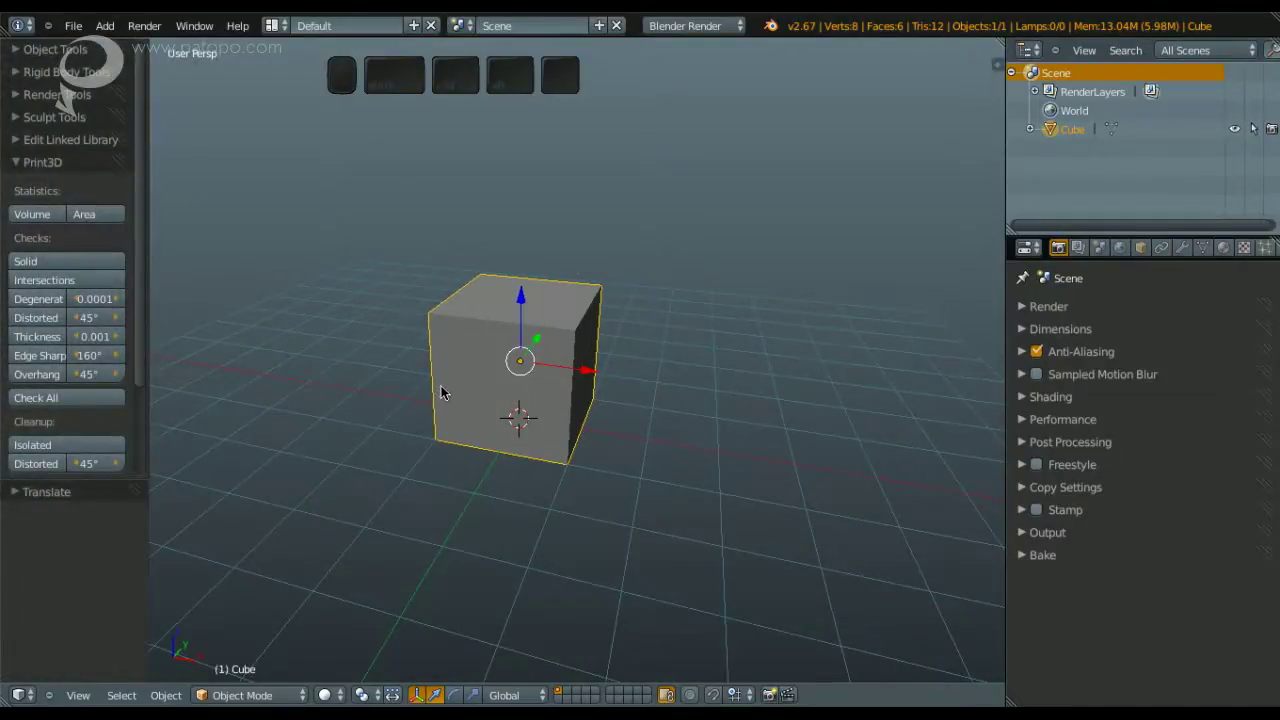
Step: Enter Texture Paint mode on the cube and review the Project Paint and Appearance brush panels
key("Tab")
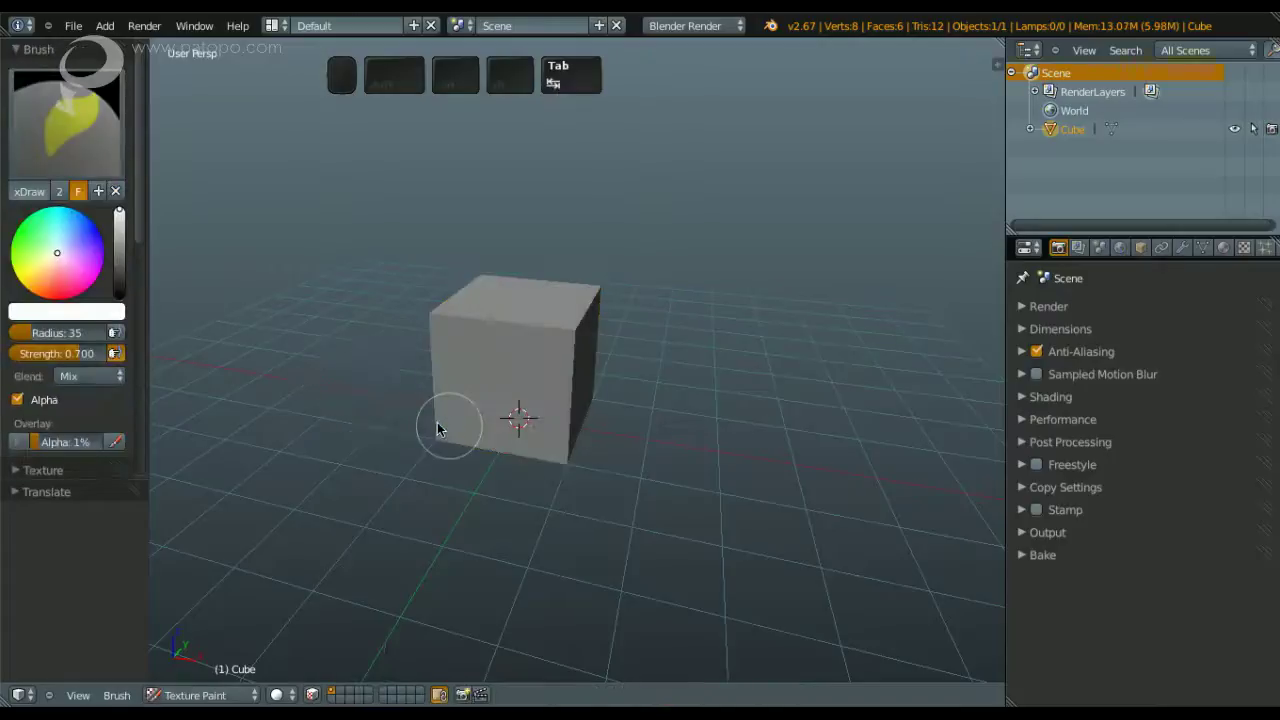
middle_click(253, 254)
scroll("up", 3)
left_click_drag(149, 132, 101, 261)
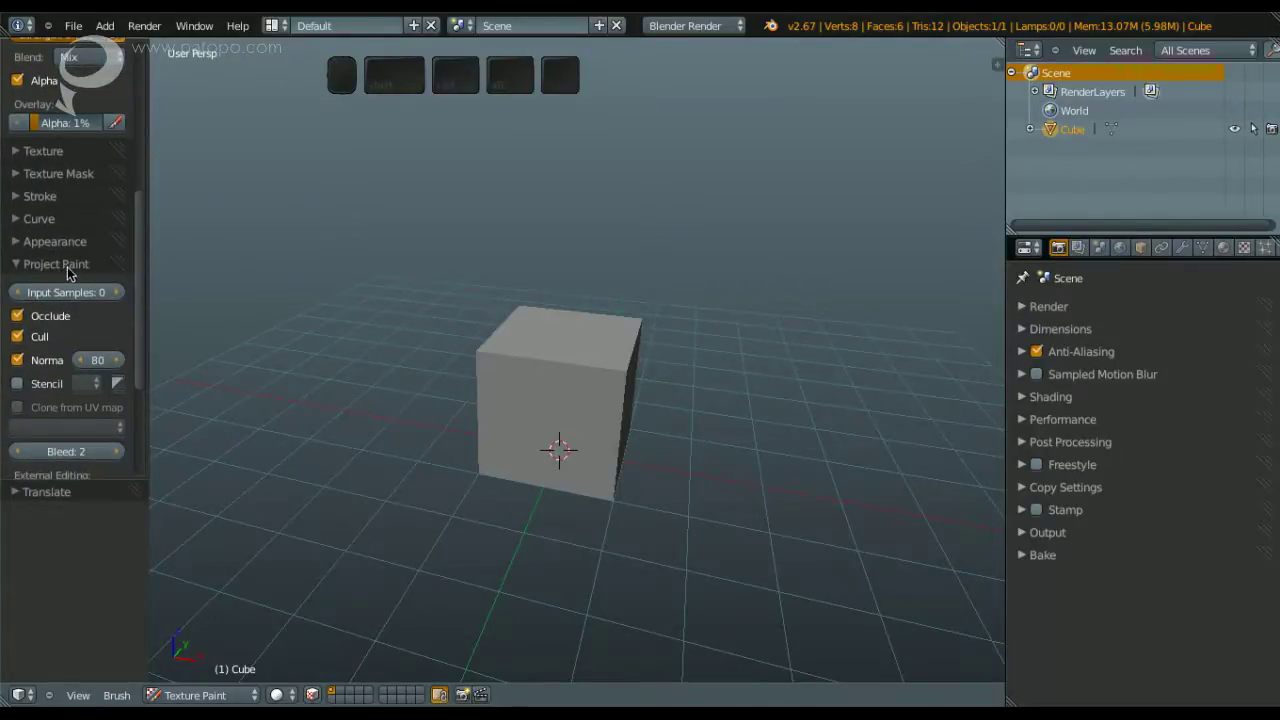
middle_click(57, 253)
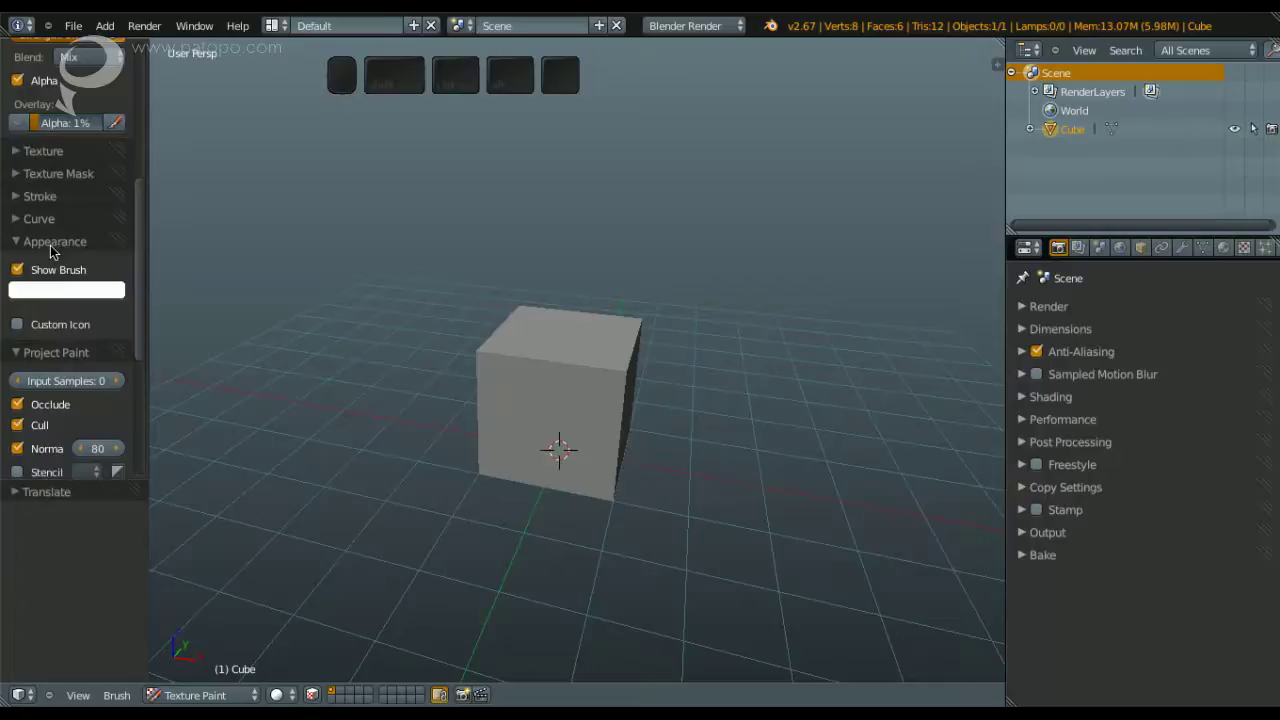
middle_click(57, 253)
scroll("up", 3)
scroll("down", 3)
middle_click(436, 318)
Step: Enlarge the texture paint brush radius from 35 to 92 with the interactive resize
key("f")
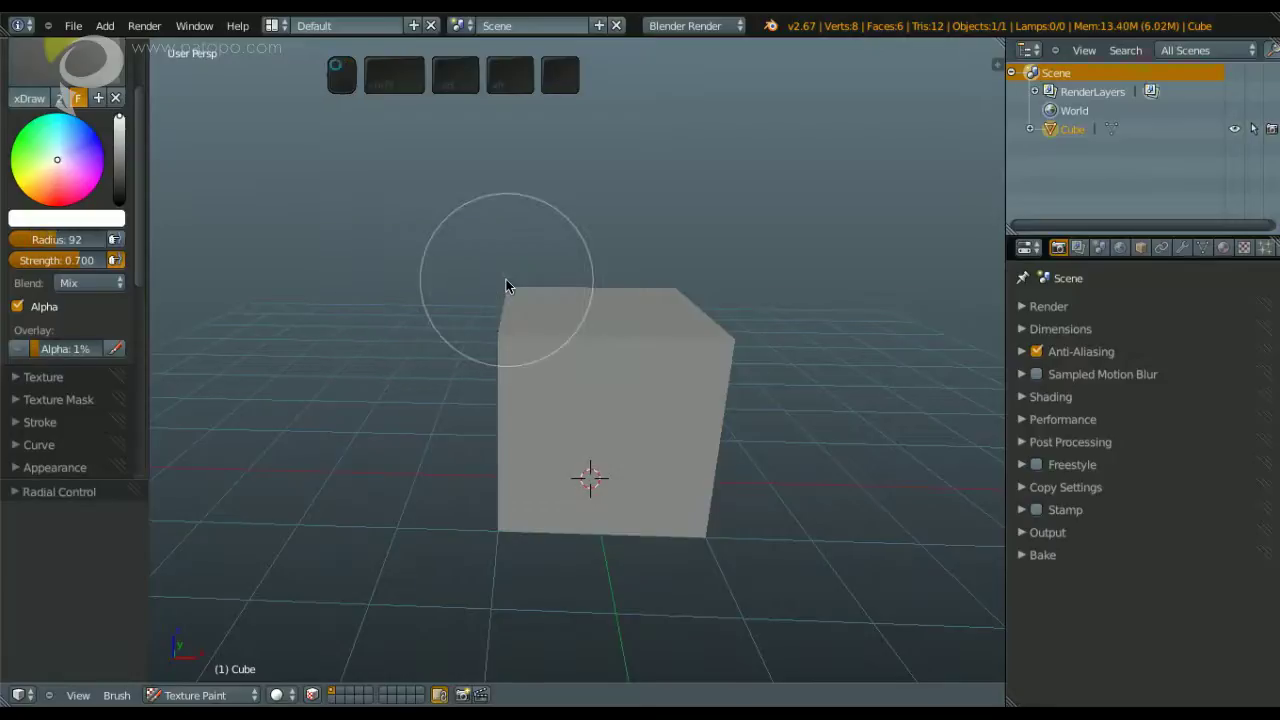
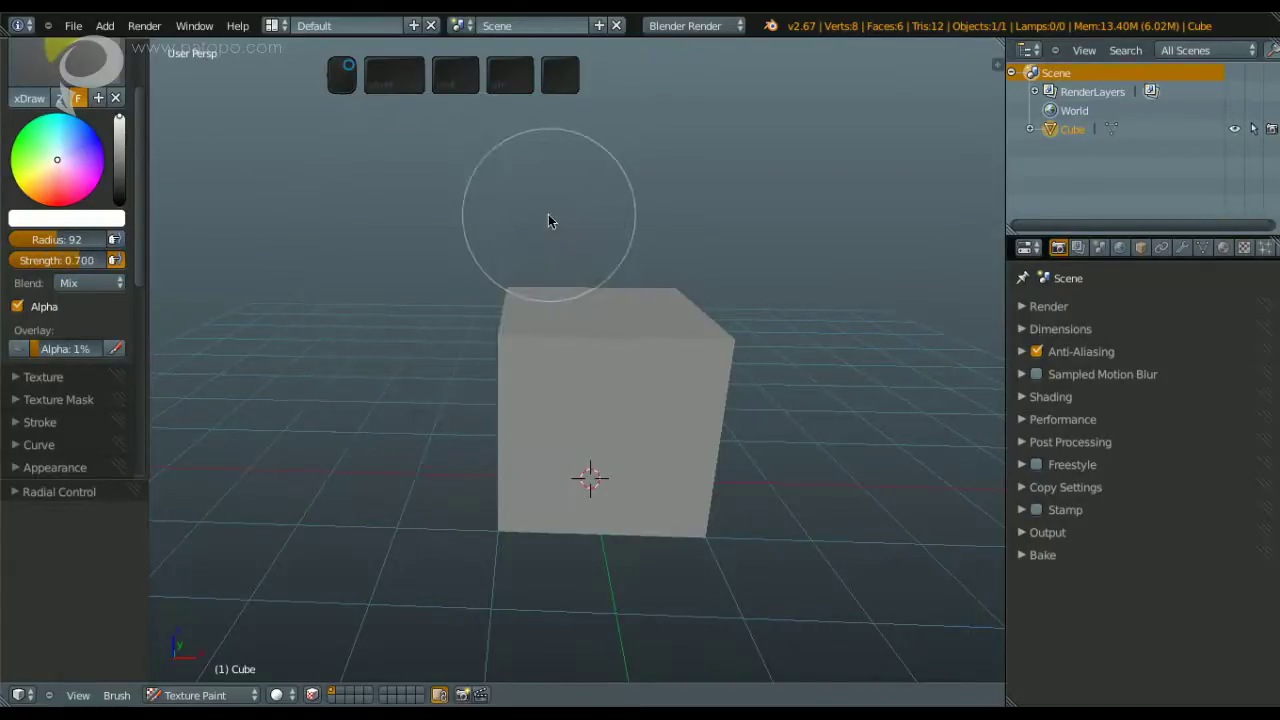
key("ctrl+f")
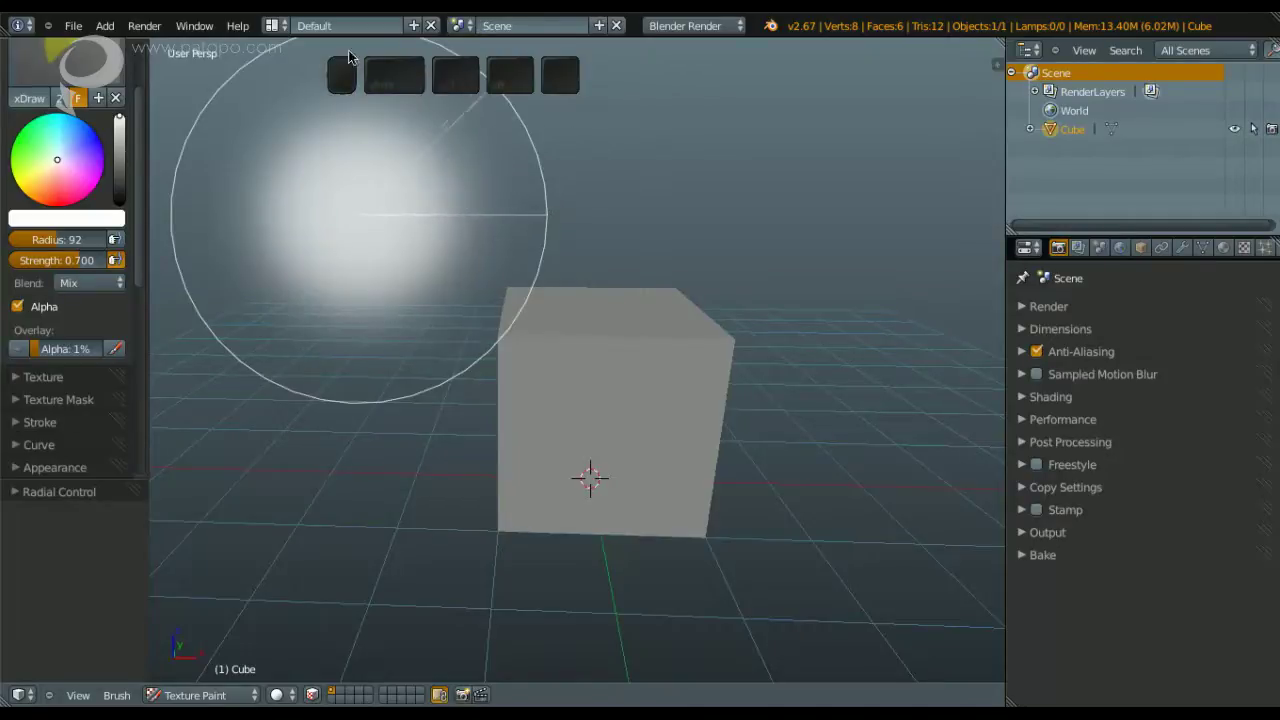
left_click(534, 173)
Step: Orbit around and above the paint cube before moving to the sawfish scene
middle_click(534, 220)
scroll("down", 3)
middle_click(460, 217)
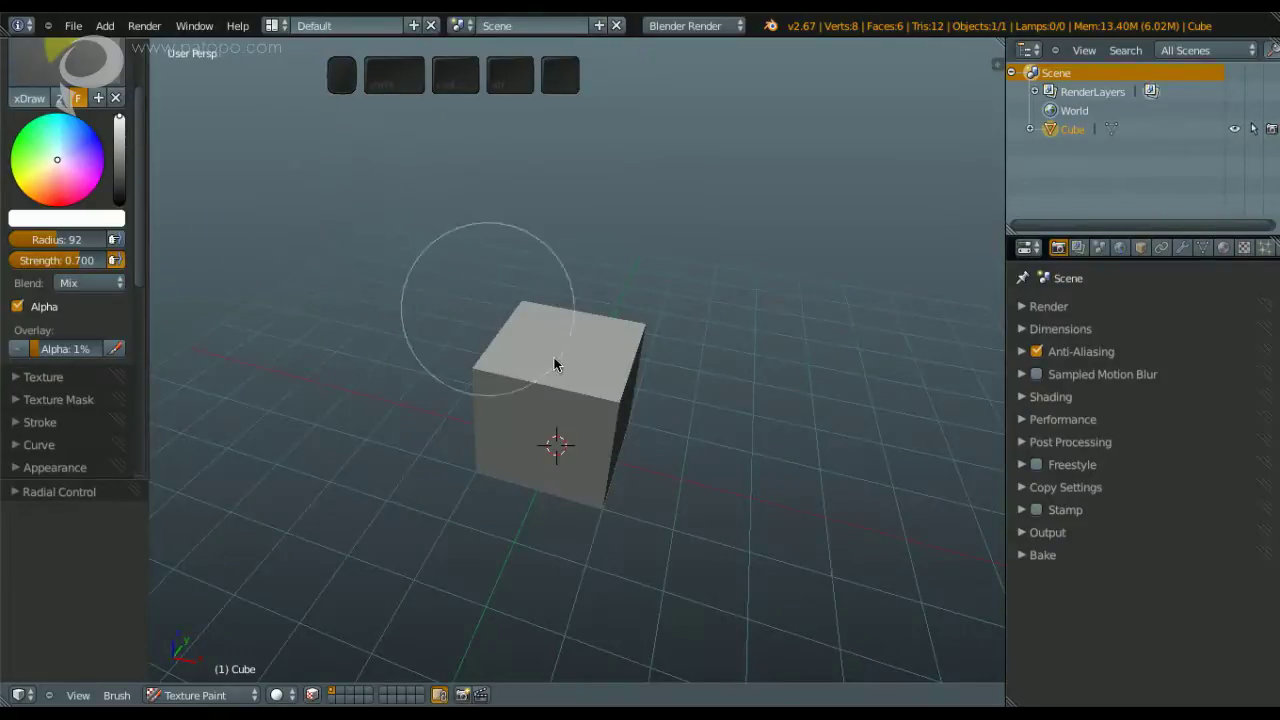
middle_click(527, 389)
scroll("up", 3)
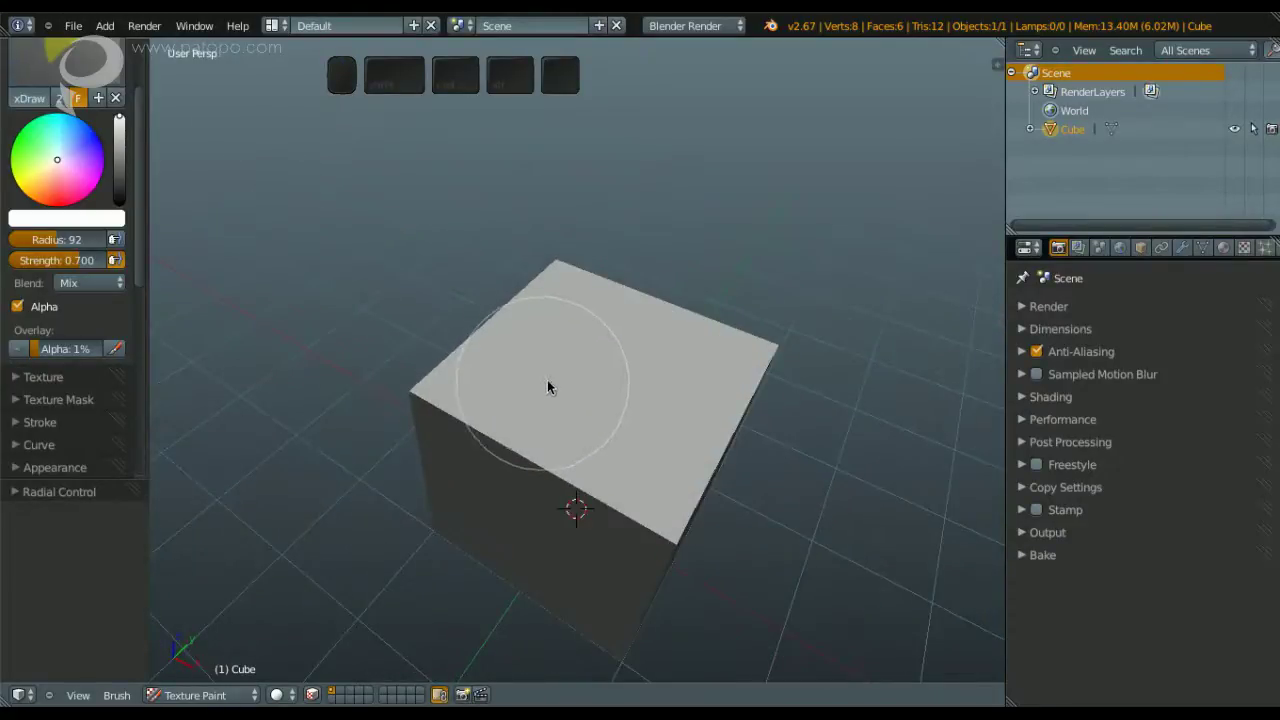
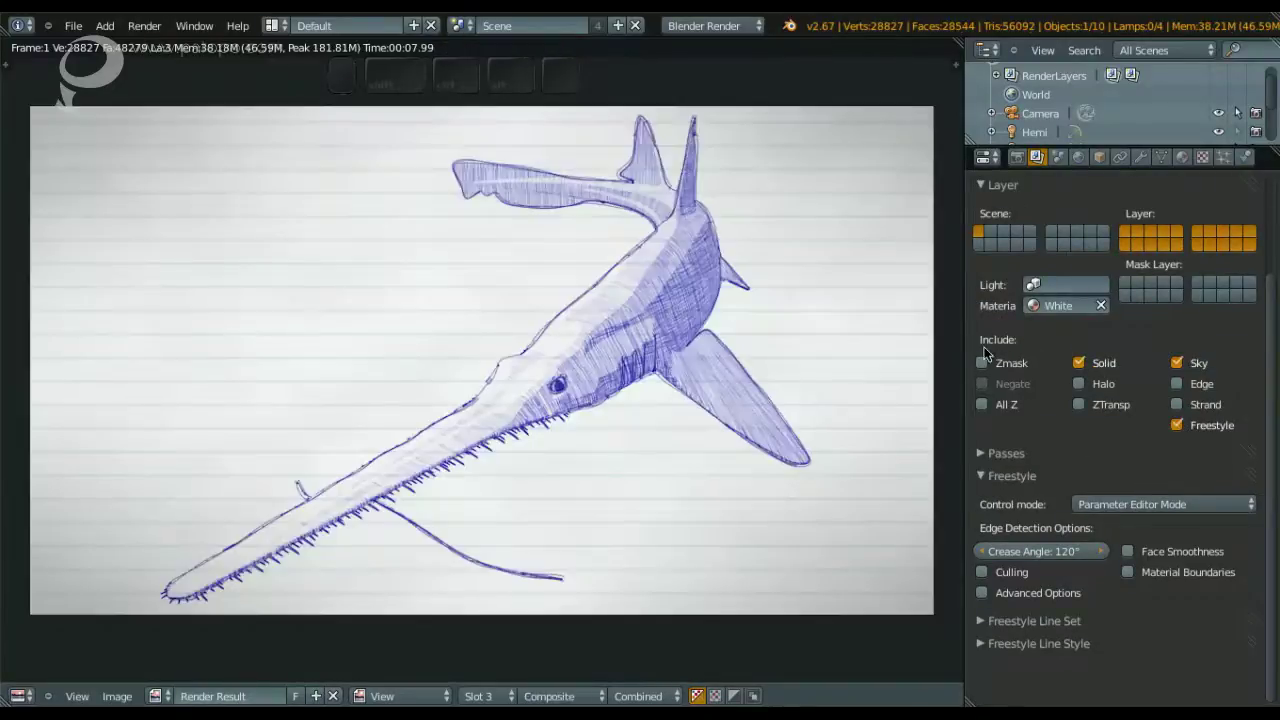
Step: Expand the render layer's Passes list beside the composited sawfish pen sketch
middle_click(1093, 460)
scroll("down", 3)
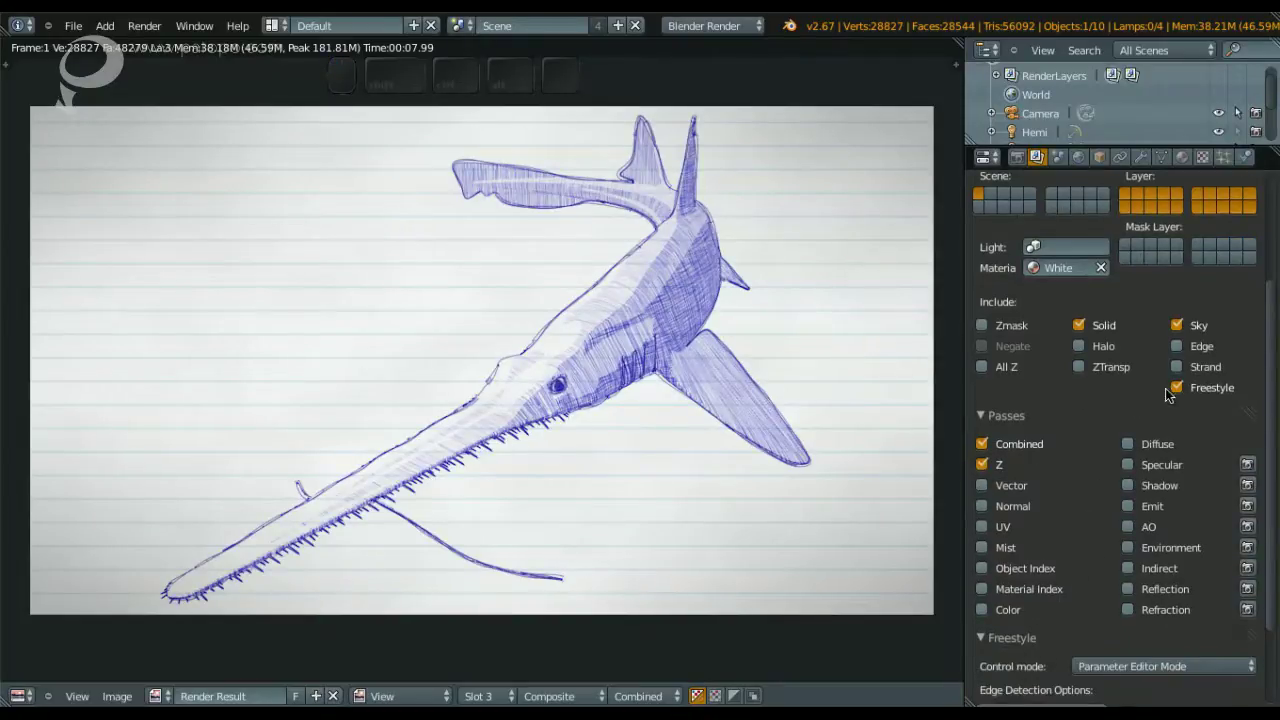
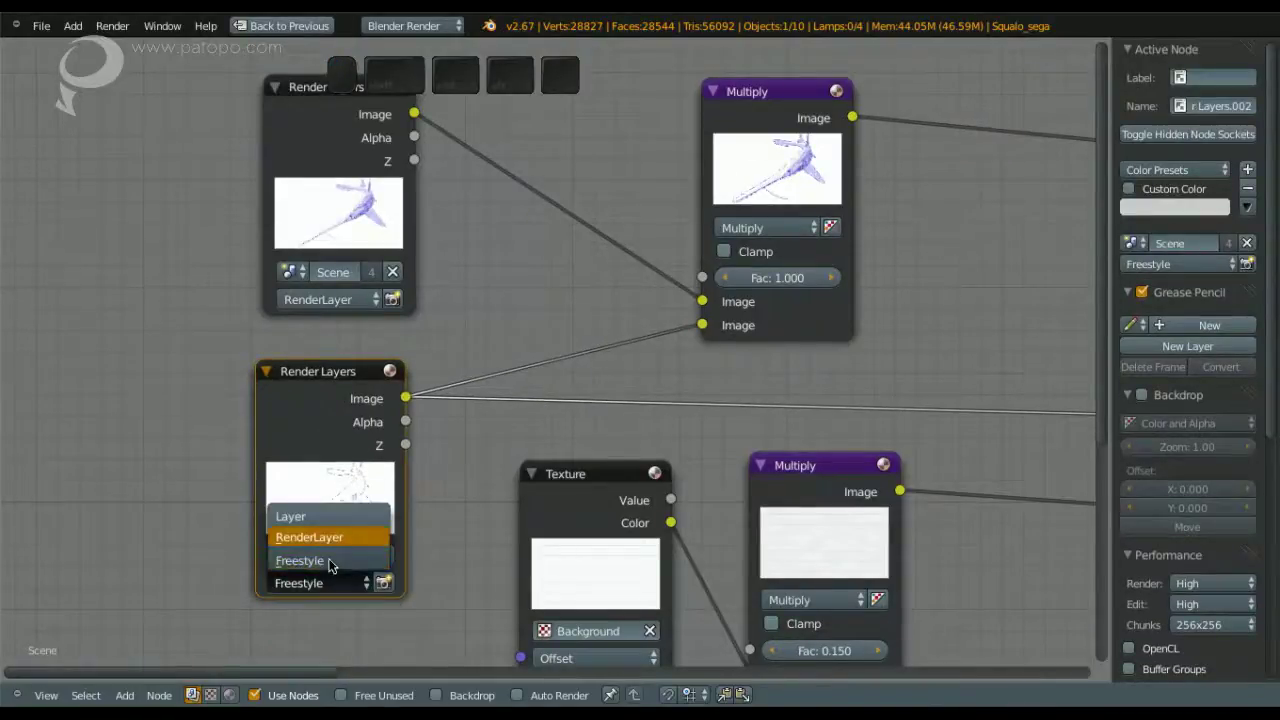
Step: Set the lower Render Layers node to Freestyle and enable the backdrop showing the sawfish lines
left_click(331, 607)
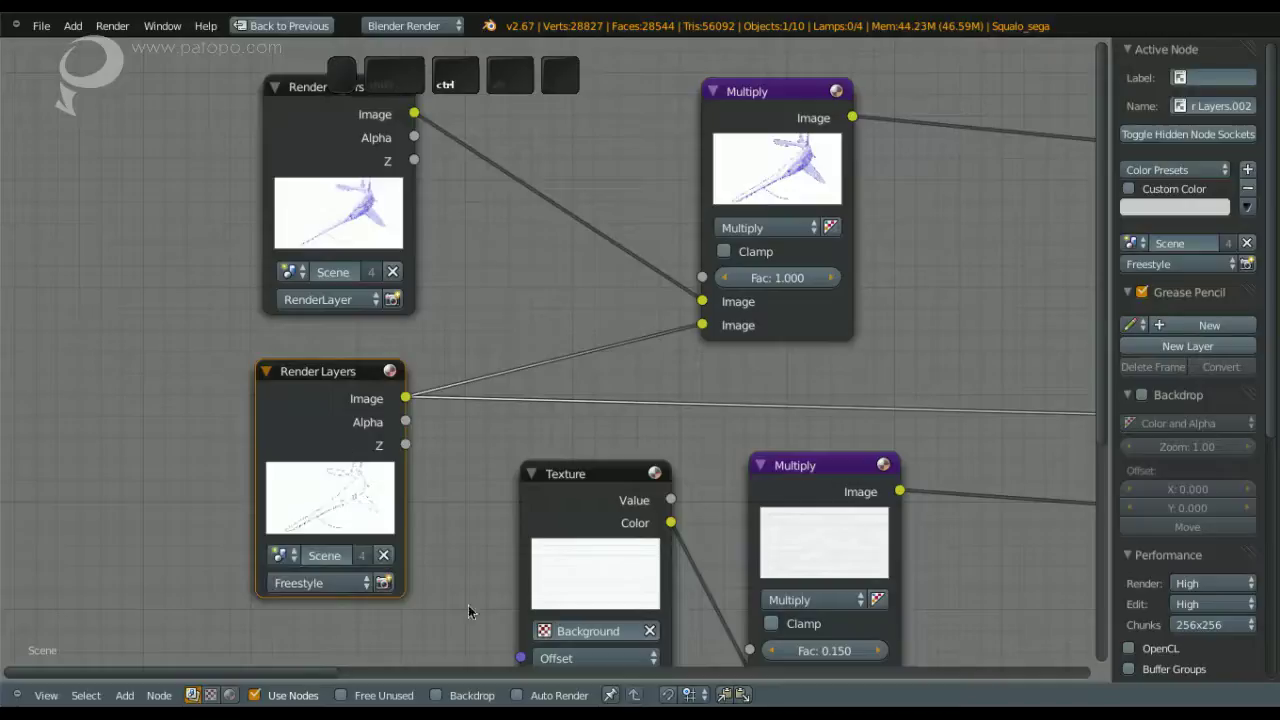
key("o")
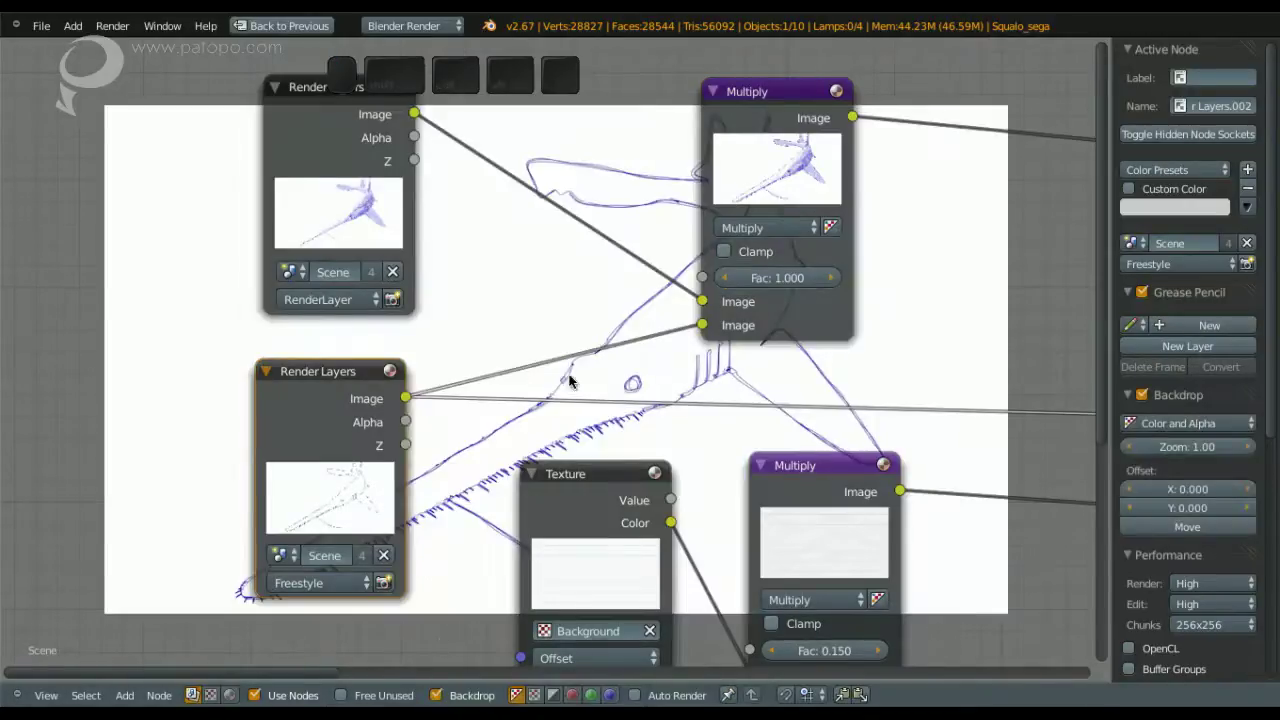